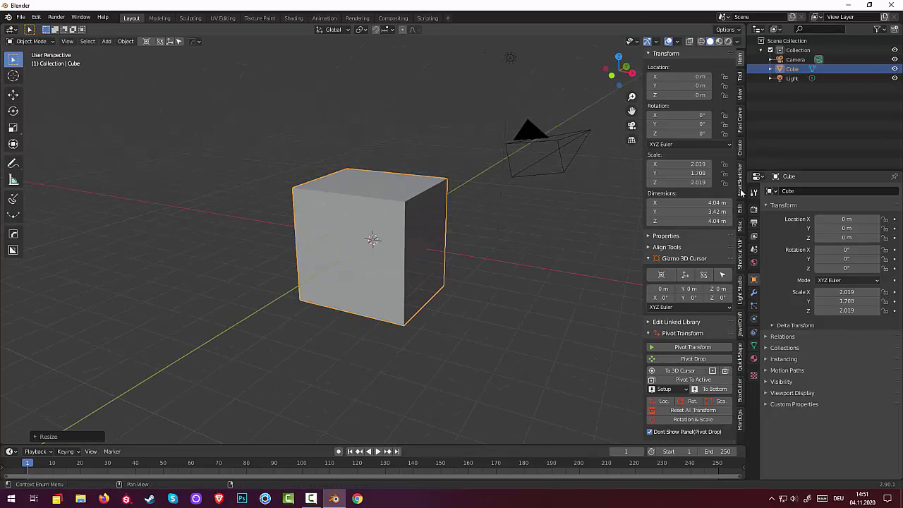
Scale the default cube per axis into a thin tall slab, roughly 0.4 by 3.3 by 6.6 units
left_click(681, 118)
left_click(395, 214)
key("s")
key("s")
middle_click(414, 205)
scroll("down", 3)
key("s")
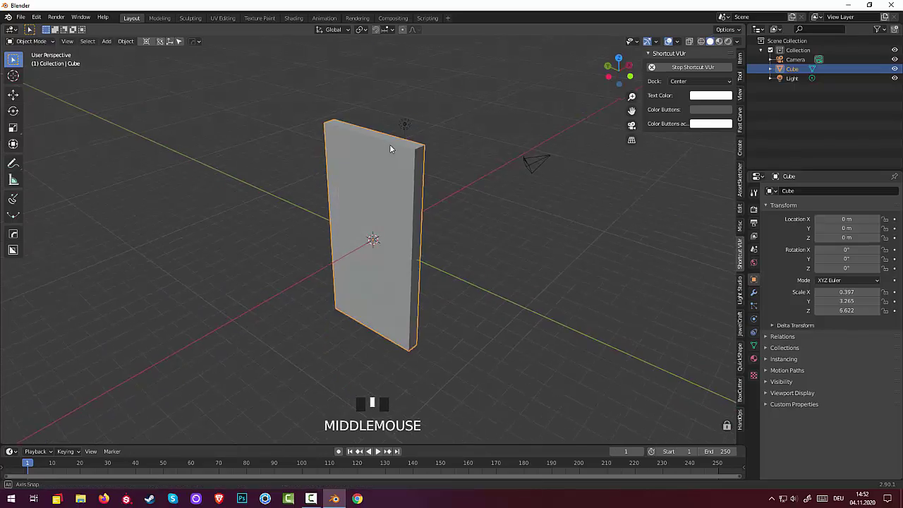
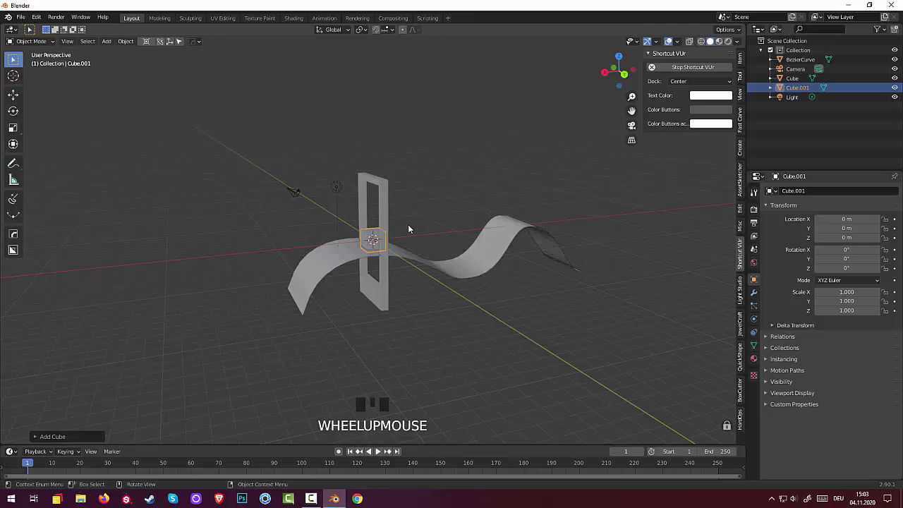
Scale Cube.001 into a flat wide block, roughly 1.8 by 1.0 by 0.5, fitting the slab's hole
key("s")
left_click_drag(402, 253, 359, 238)
left_click_drag(356, 242, 349, 242)
key("s")
middle_click(353, 261)
left_click(361, 233)
key("shift+r")
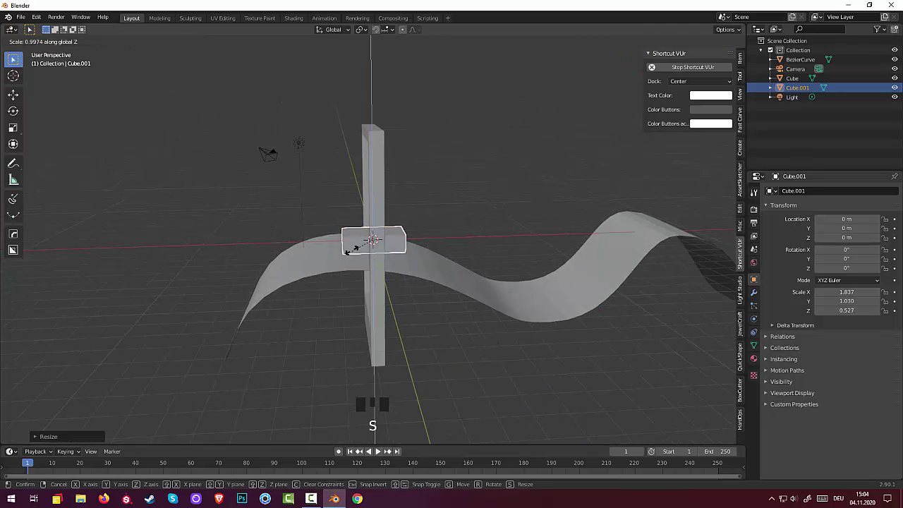